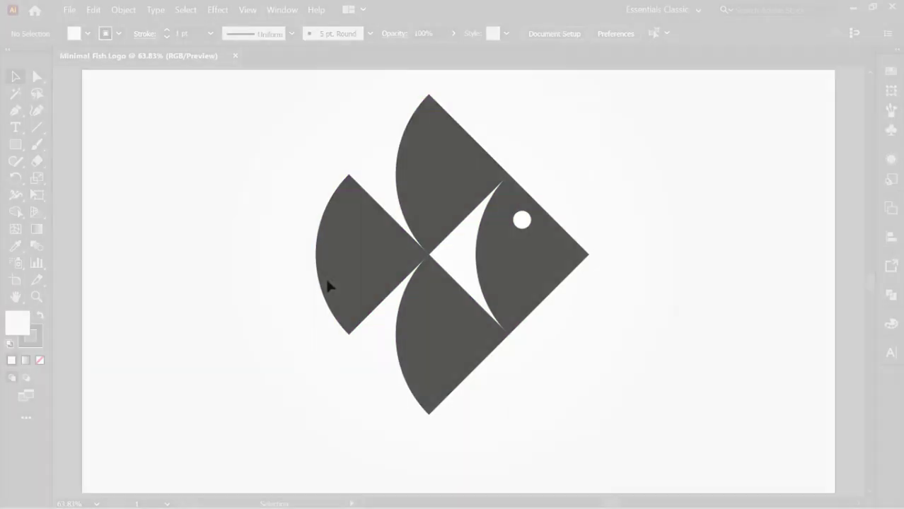
Step: Switch from the Rectangle tool to the Ellipse Tool on the empty artboard
right_click(22, 146)
click(70, 181)
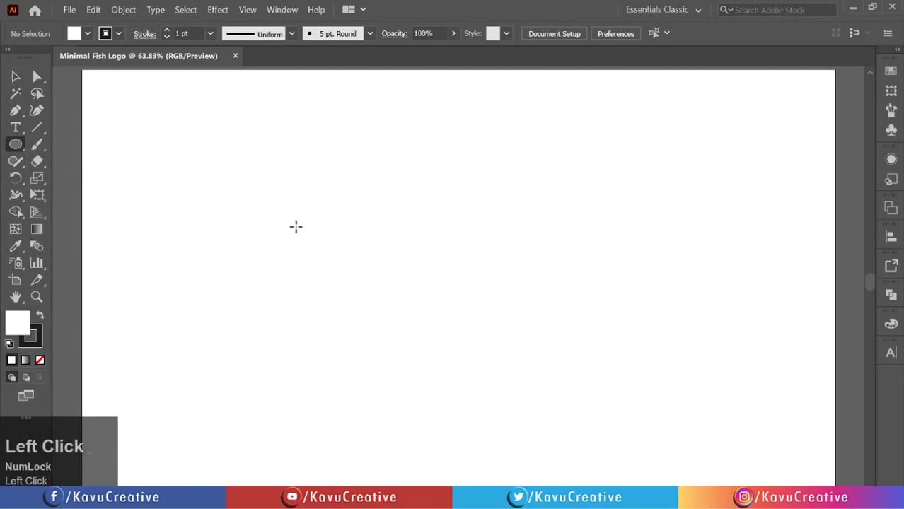
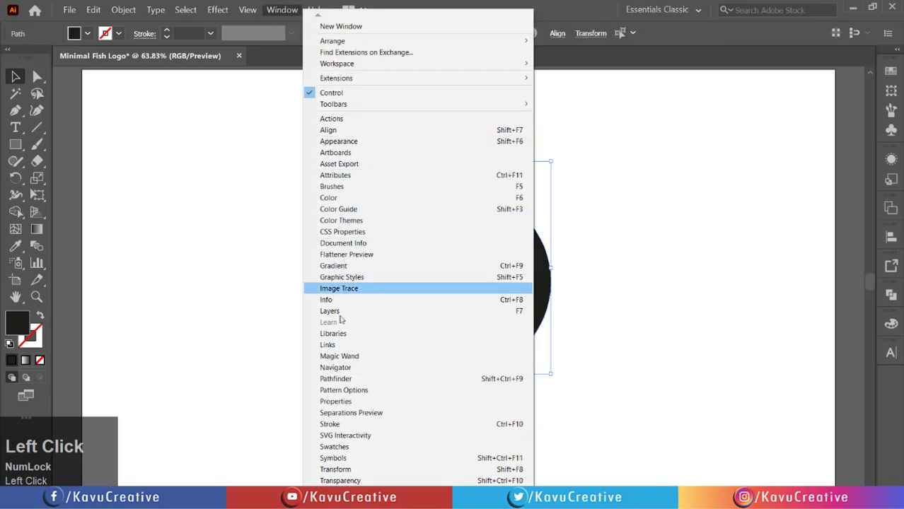
Step: Intersect the square and circle with Pathfinder, leaving one black quarter-circle
click(337, 379)
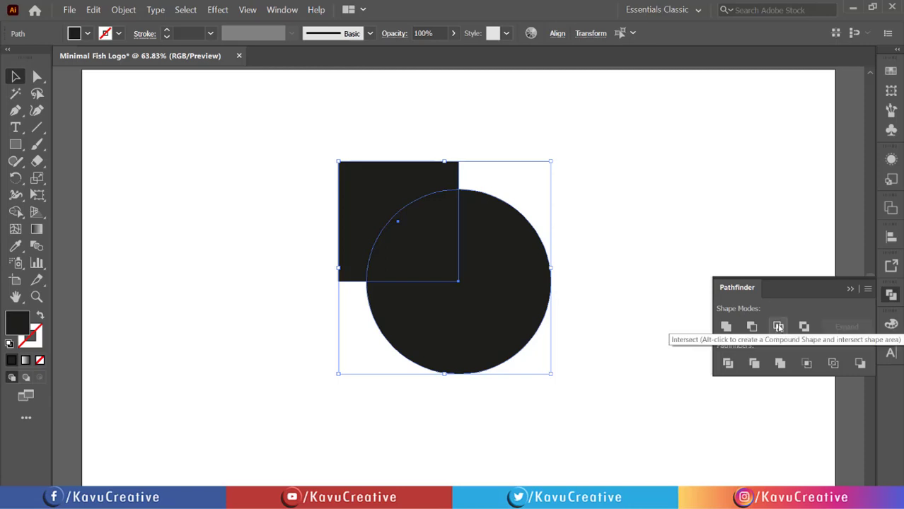
click(782, 329)
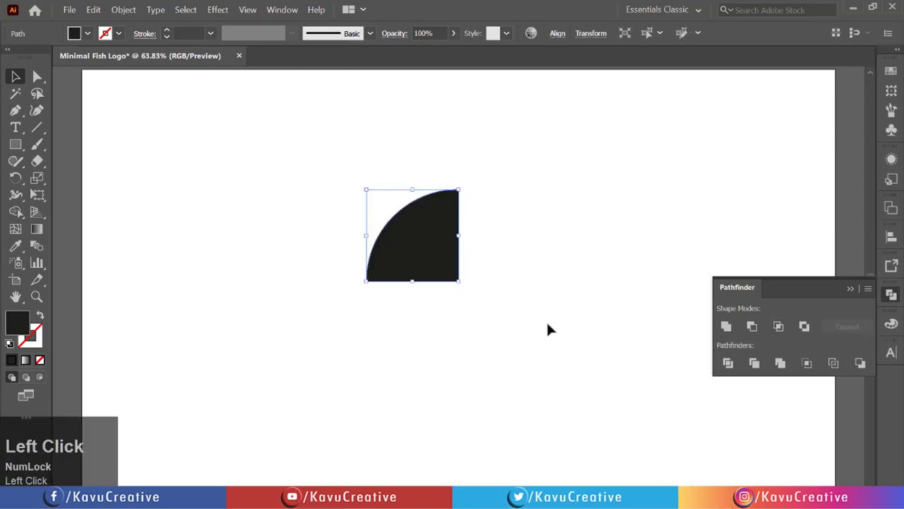
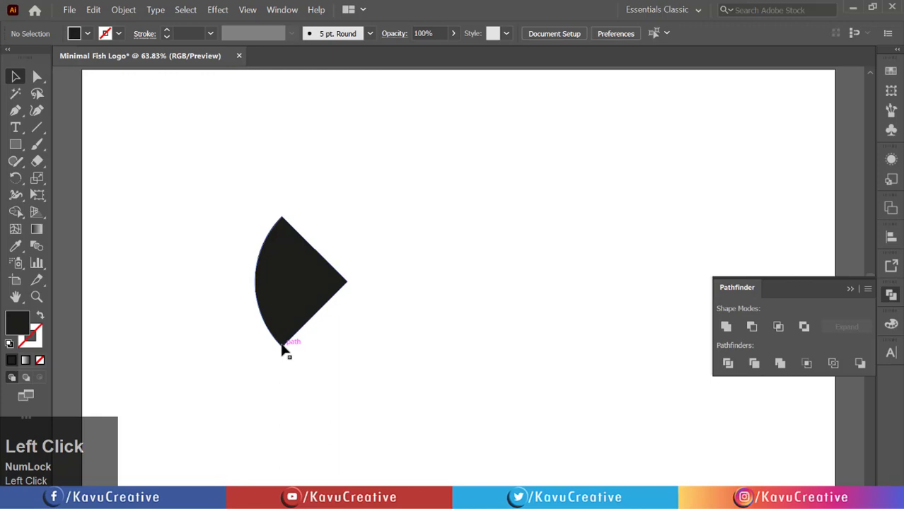
Step: Alt-drag a copy of the rotated wedge up and to the right
drag(288, 349, 427, 303)
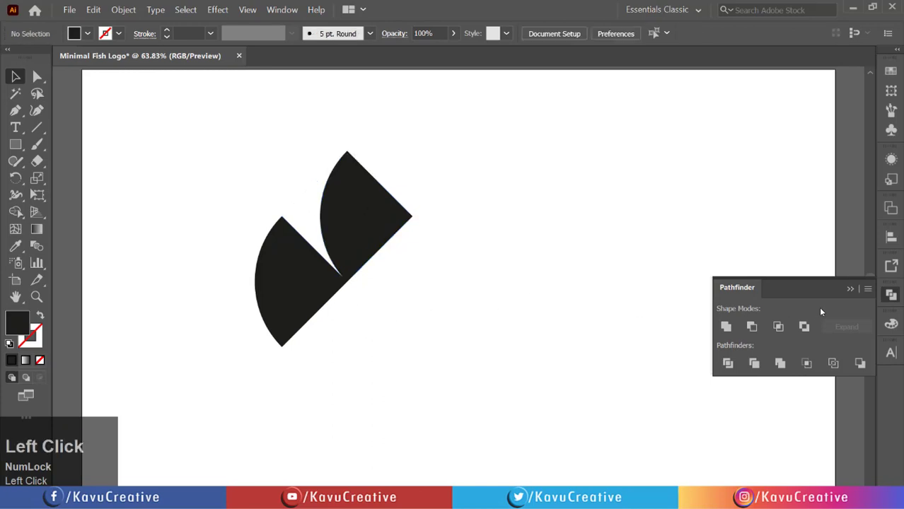
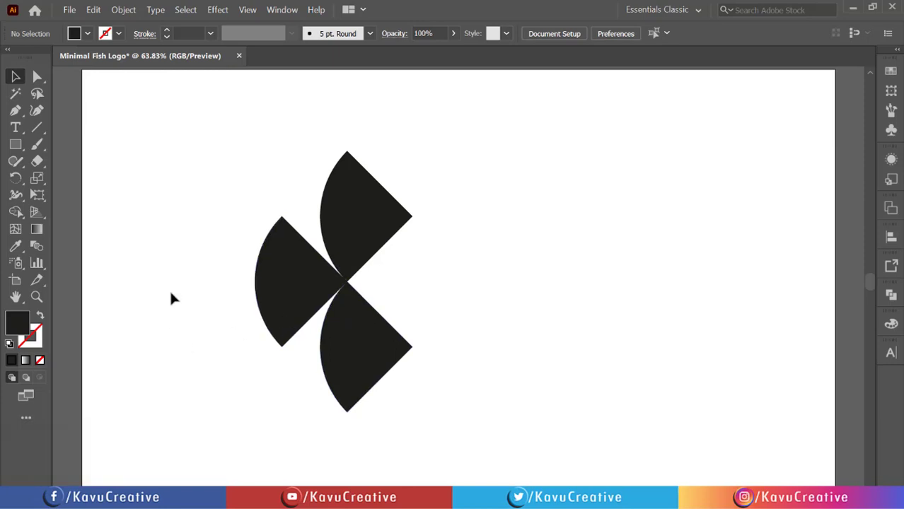
Step: Select the wedges and center the four-piece fish on the artboard
click(191, 245)
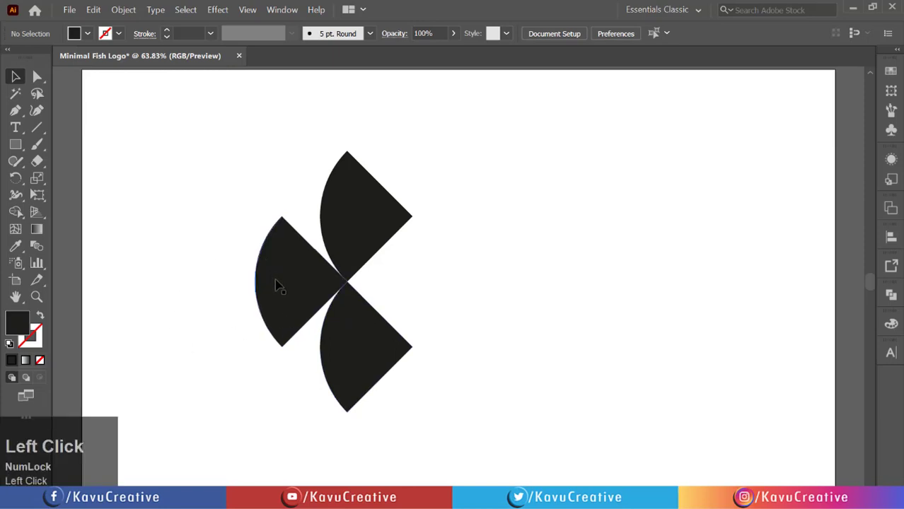
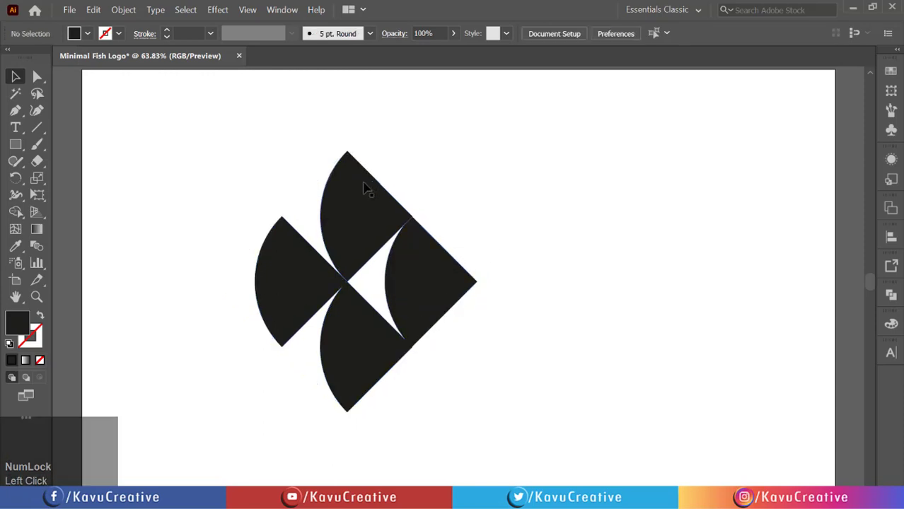
click(369, 186)
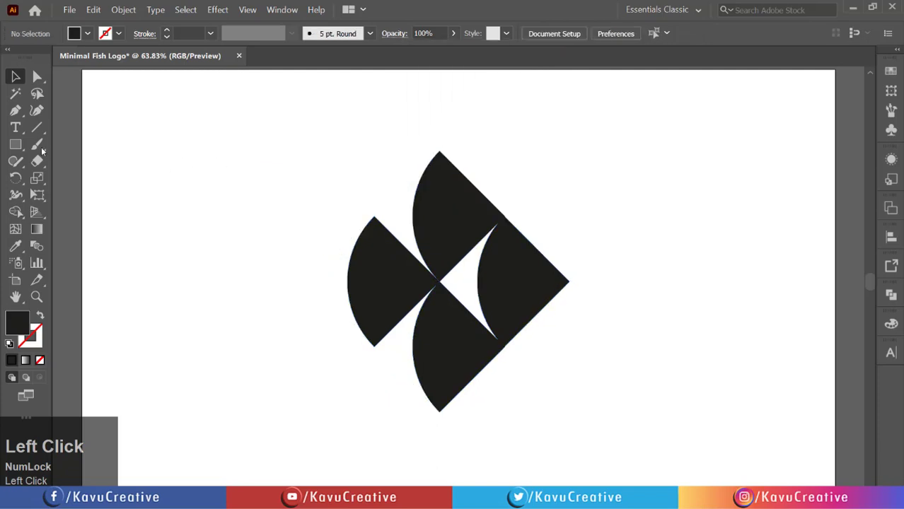
Step: Draw a small circle in the head wedge with the Ellipse Tool and fill it white
right_click(15, 153)
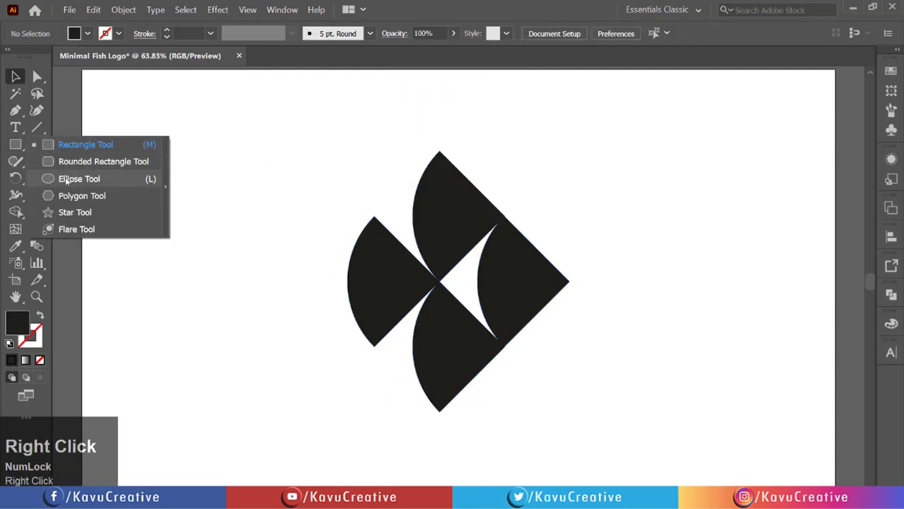
click(71, 183)
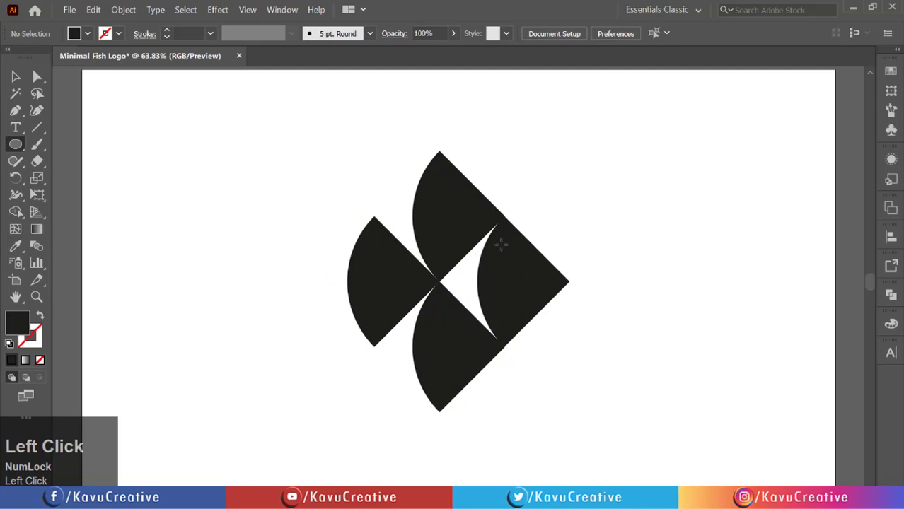
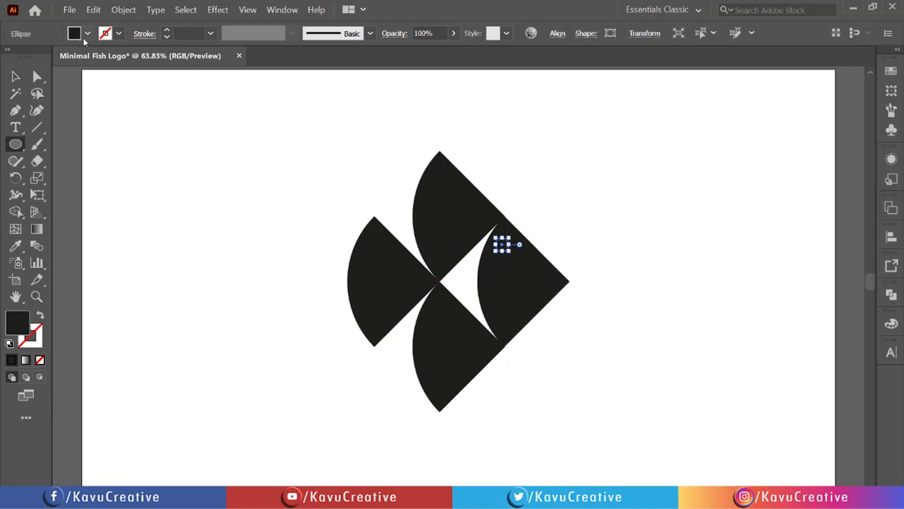
click(90, 41)
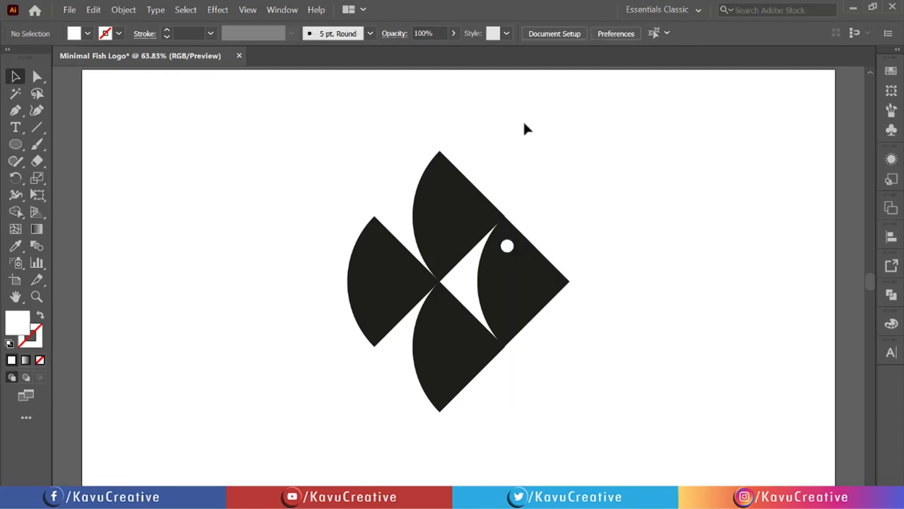
Step: Select the whole grouped fish to recolour its wedges
click(433, 176)
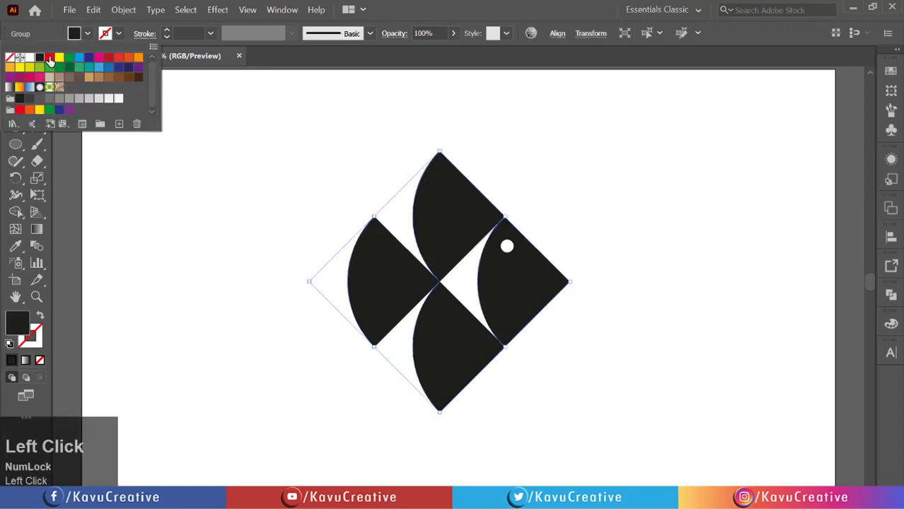